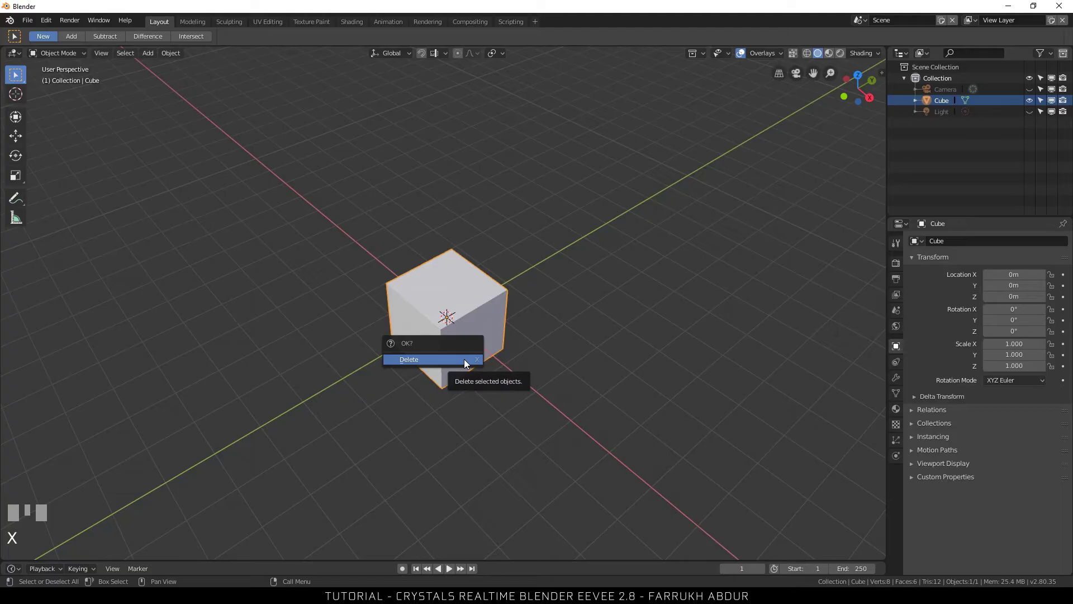
Delete the default cube and add an 8-vertex cylinder stretched to 5 m tall.
{"action": "key", "text": "shift+a"}
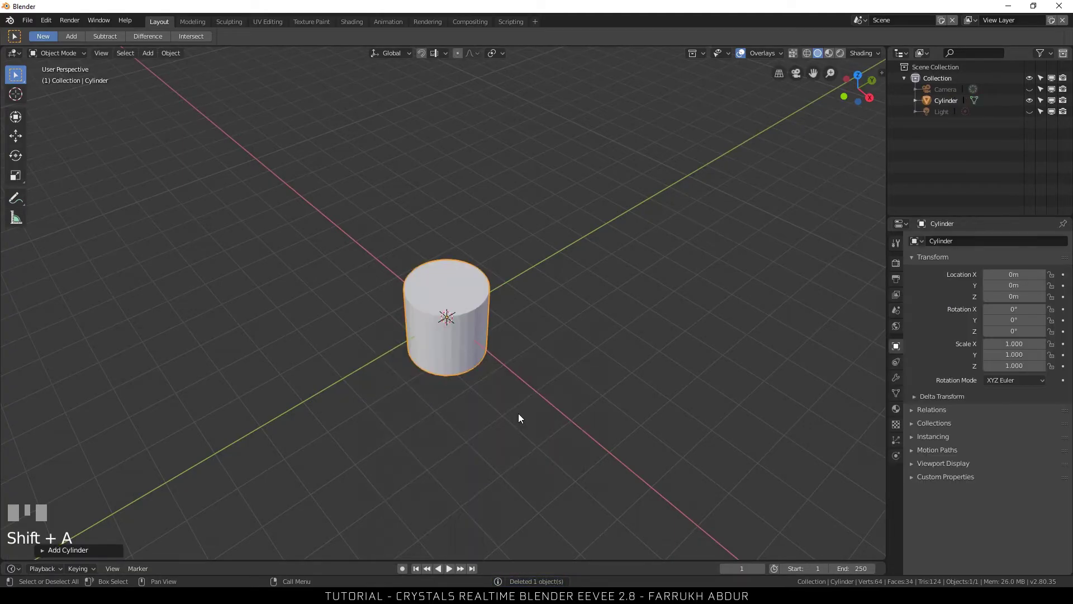
{"action": "left_click_drag", "start_coordinate": [82, 554], "coordinate": [61, 399]}
{"action": "left_click", "coordinate": [61, 397]}
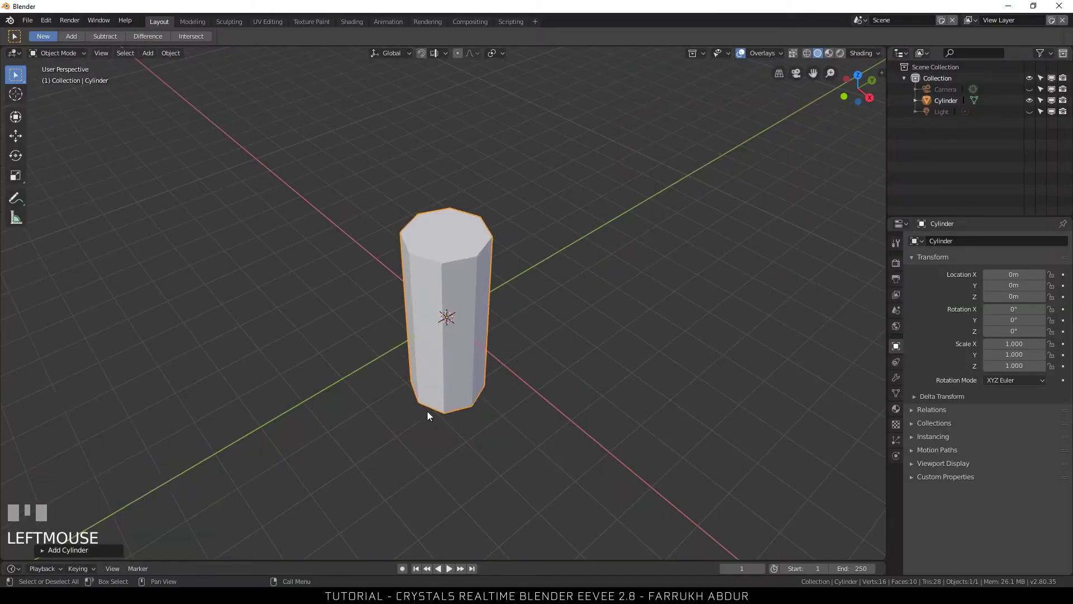
{"action": "scroll", "scroll_direction": "up", "scroll_amount": 3}
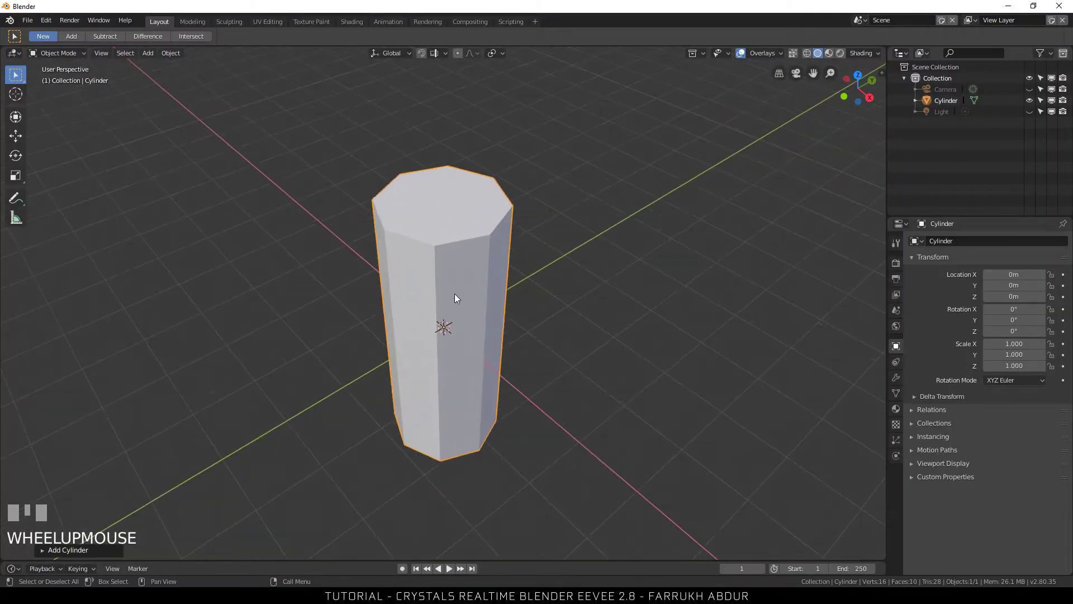
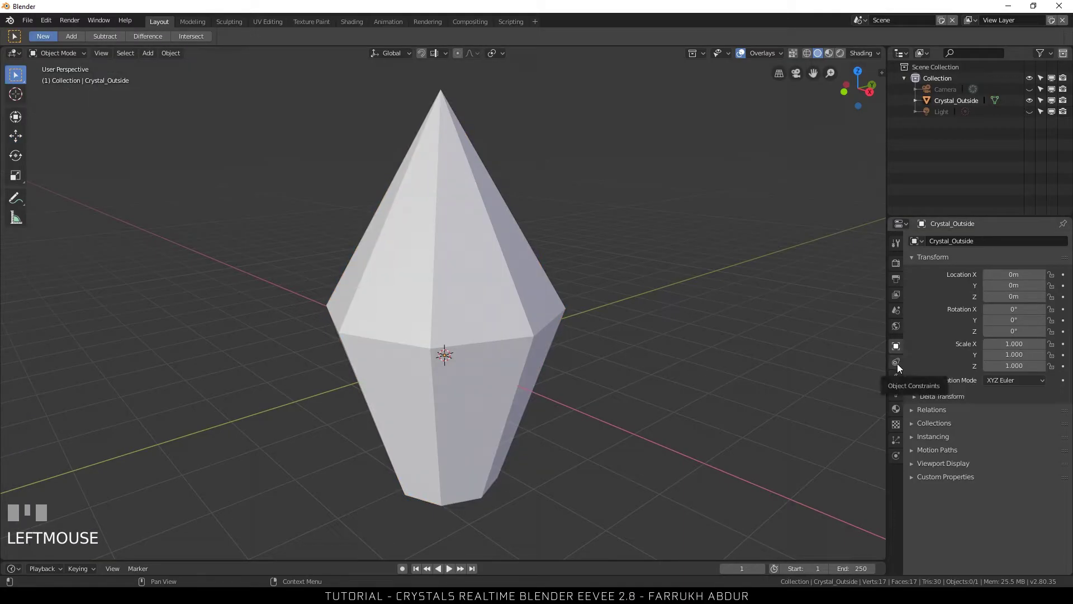
Bring up the Add Modifier list for Crystal_Outside.
{"action": "left_click", "coordinate": [905, 372]}
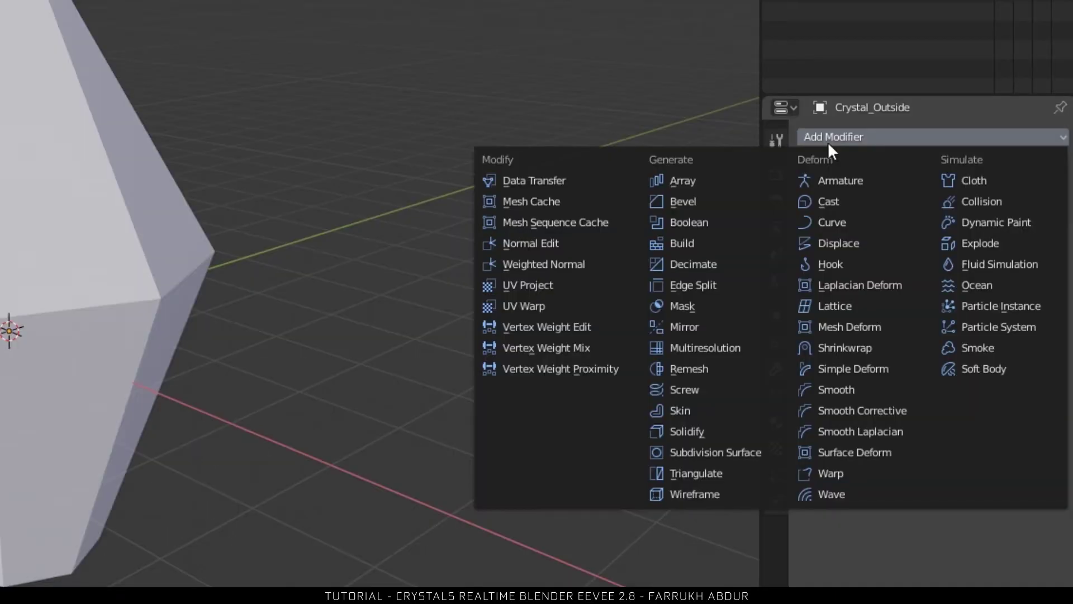
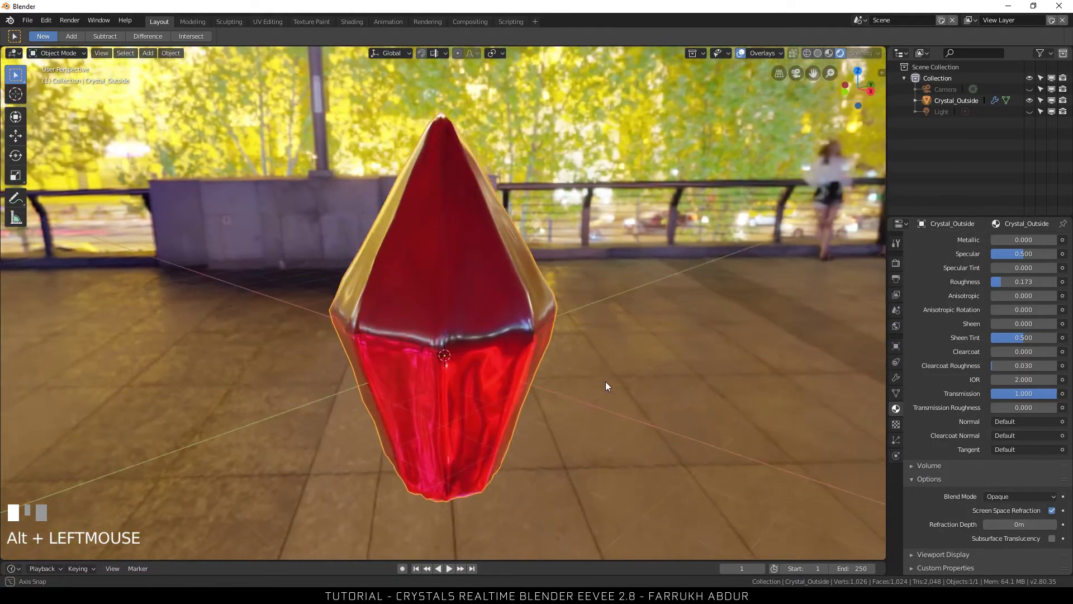
Duplicate the crystal, place the copy beside it and scale it into a thinner Crystal_Inside.
{"action": "key", "text": "shift+d"}
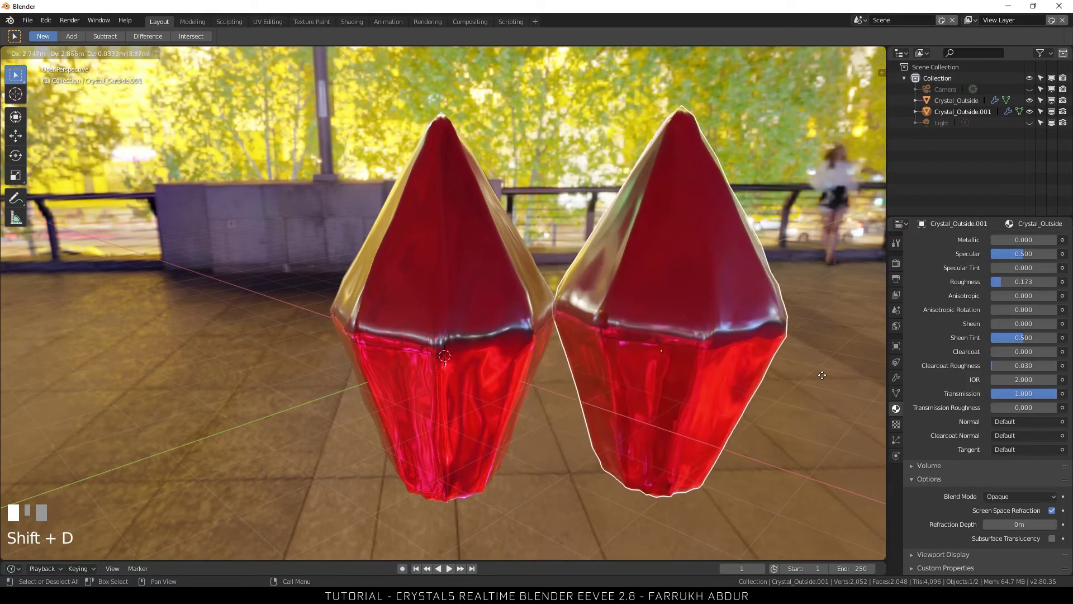
{"action": "left_click_drag", "start_coordinate": [589, 413], "coordinate": [757, 417]}
{"action": "key", "text": "space"}
{"action": "key", "text": "Return"}
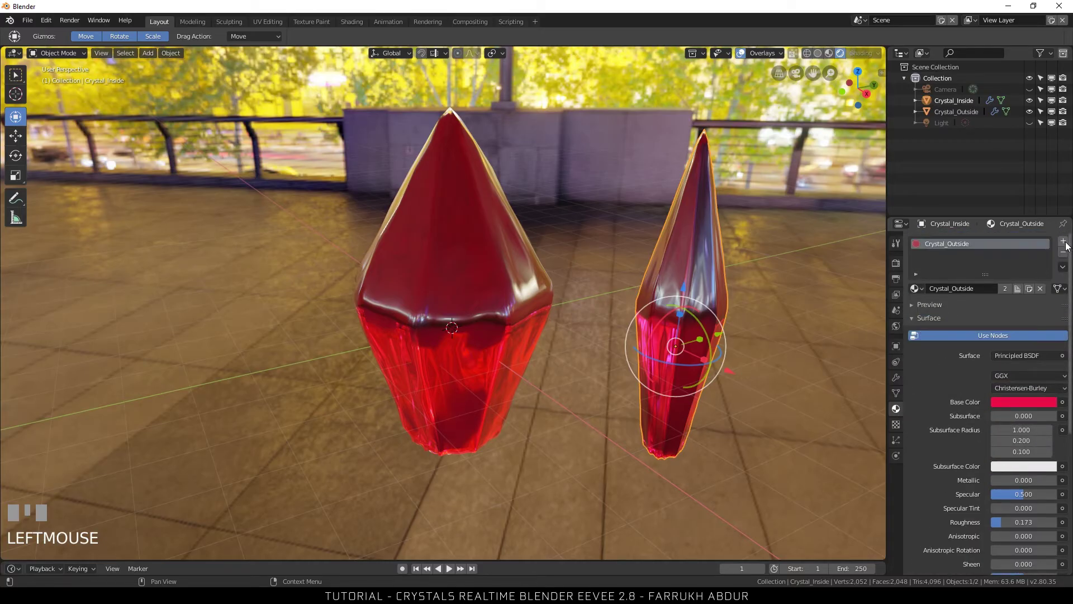
Replace the shared glass on Crystal_Inside with a new red material, Material.001.
{"action": "left_click_drag", "start_coordinate": [1065, 245], "coordinate": [959, 249]}
{"action": "left_click", "coordinate": [1065, 256]}
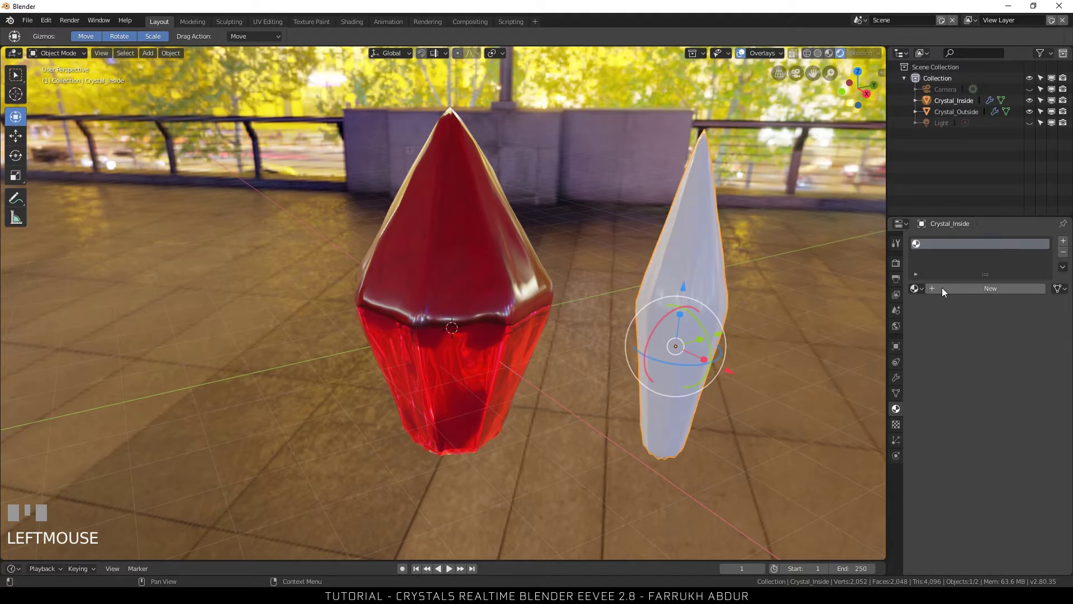
{"action": "left_click", "coordinate": [954, 294]}
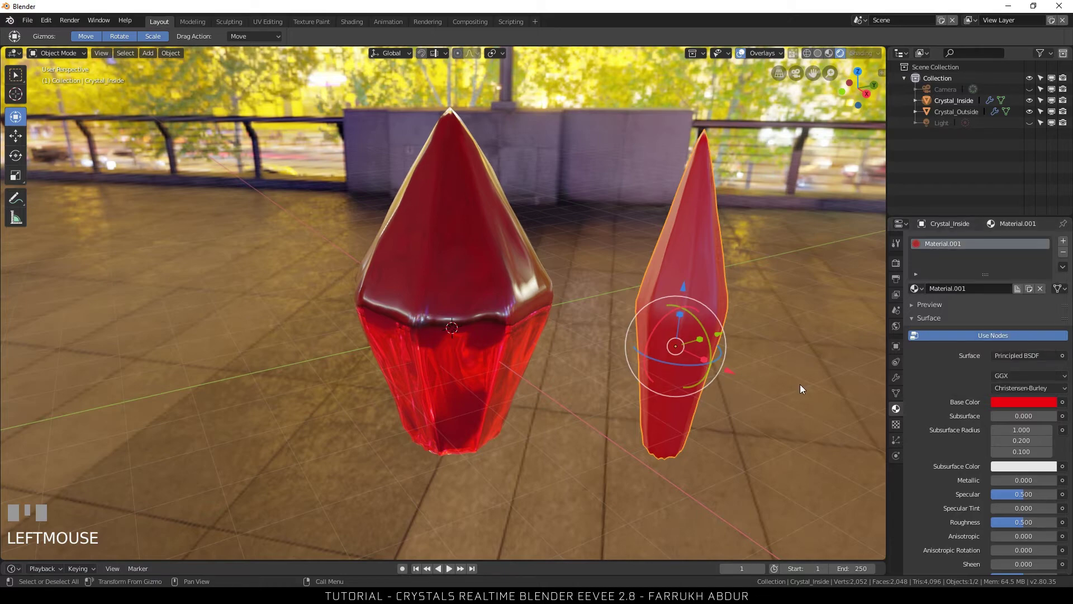
{"action": "left_click_drag", "start_coordinate": [799, 387], "coordinate": [692, 378]}
{"action": "key", "text": "space"}
{"action": "key", "text": "space"}
{"action": "left_click_drag", "start_coordinate": [638, 434], "coordinate": [1038, 108]}
{"action": "left_click_drag", "start_coordinate": [1038, 108], "coordinate": [972, 99]}
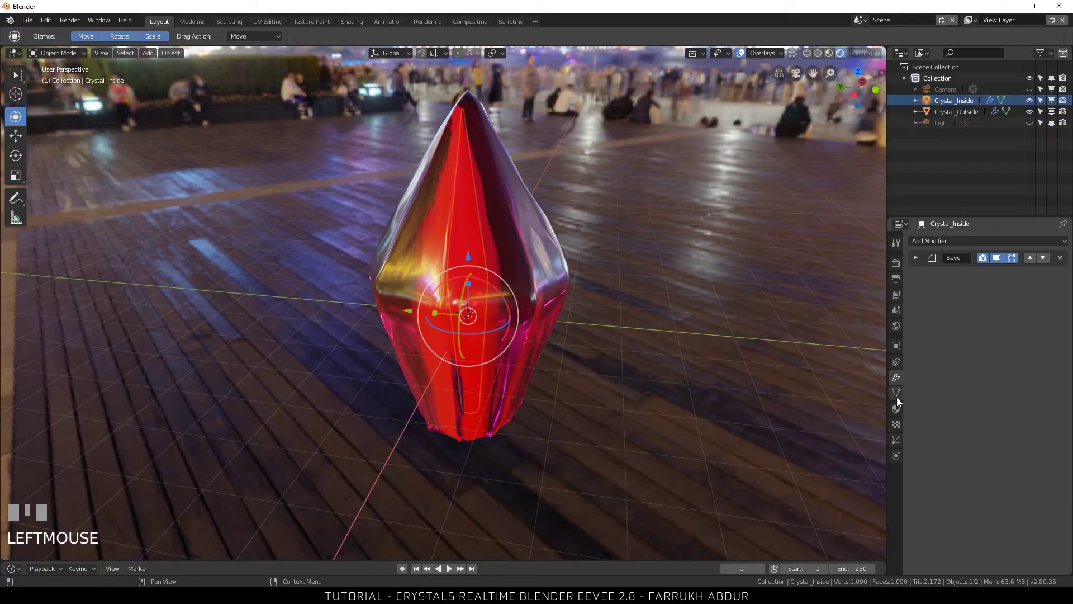
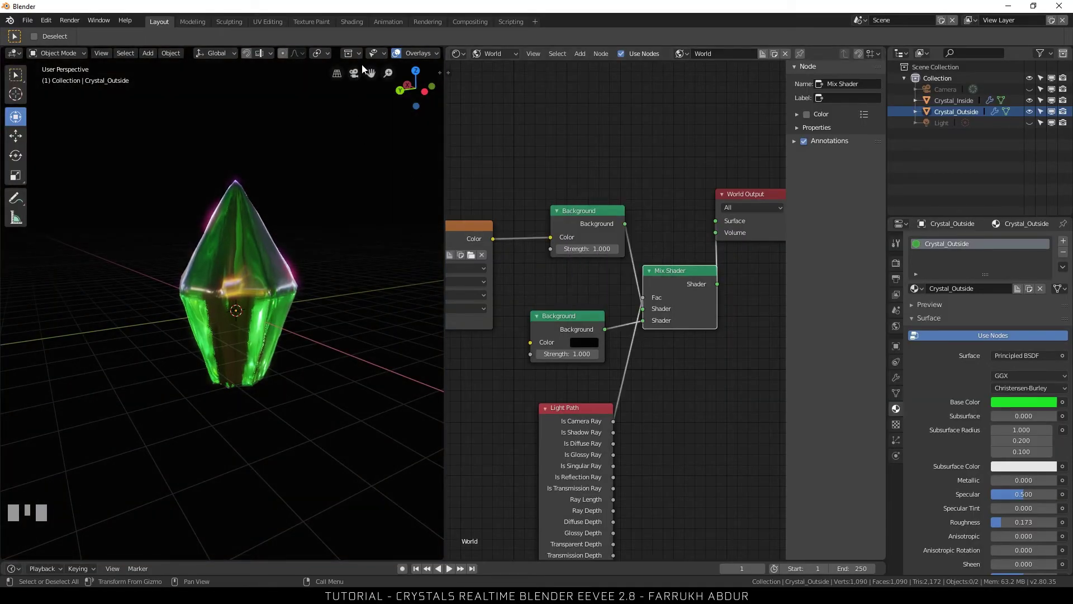
Disable viewport Overlays so the green crystal floats on solid black.
{"action": "left_click", "coordinate": [396, 56]}
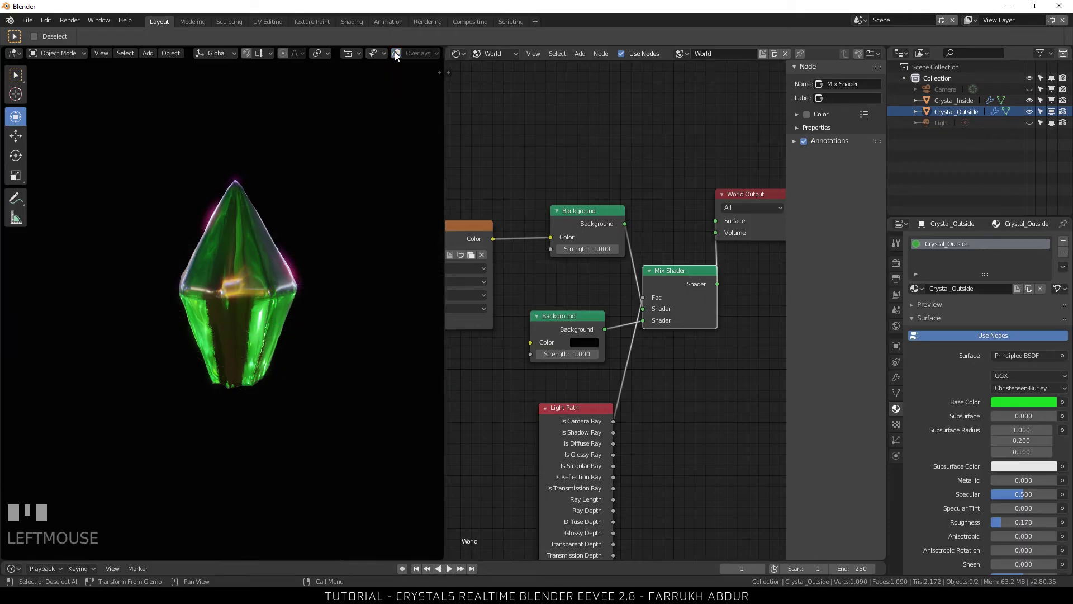
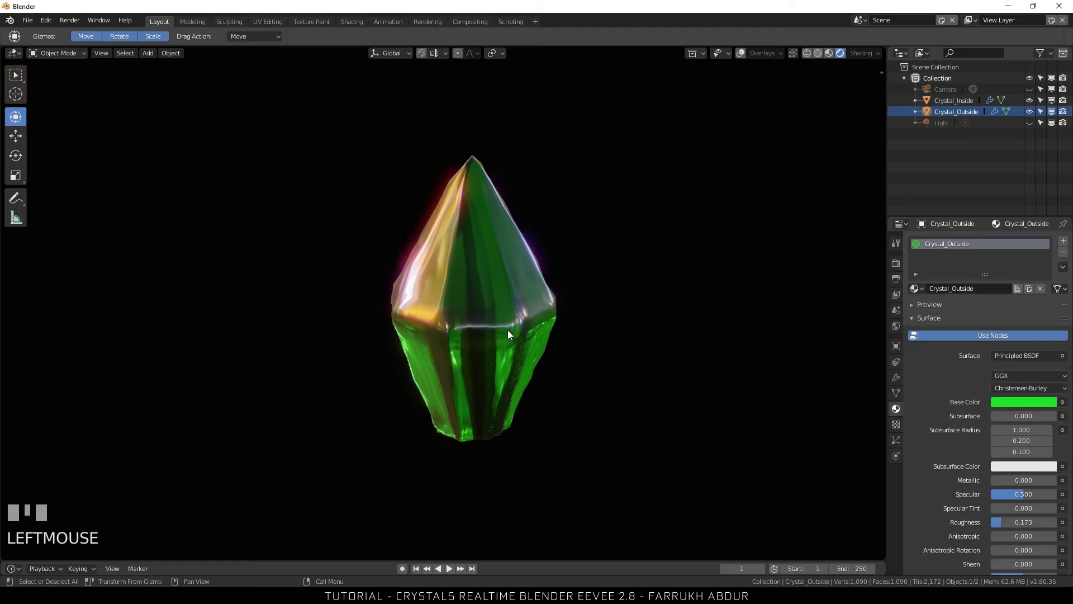
Duplicate the Crystal_Inside and Crystal_Outside pair and place the copy beside the original.
{"action": "left_click", "coordinate": [948, 106]}
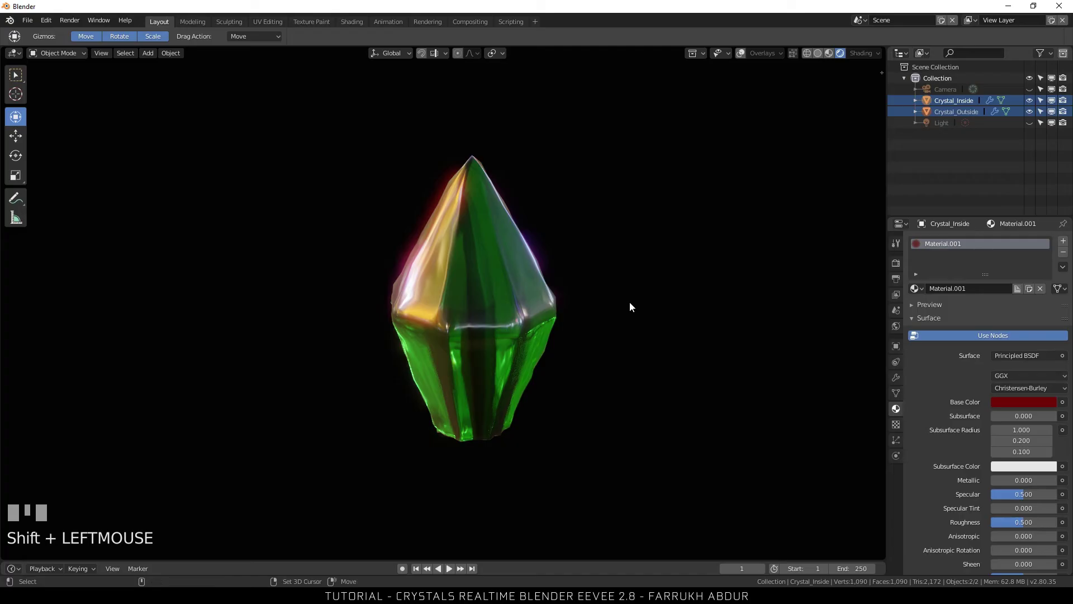
{"action": "key", "text": "shift+d"}
{"action": "left_click", "coordinate": [753, 299]}
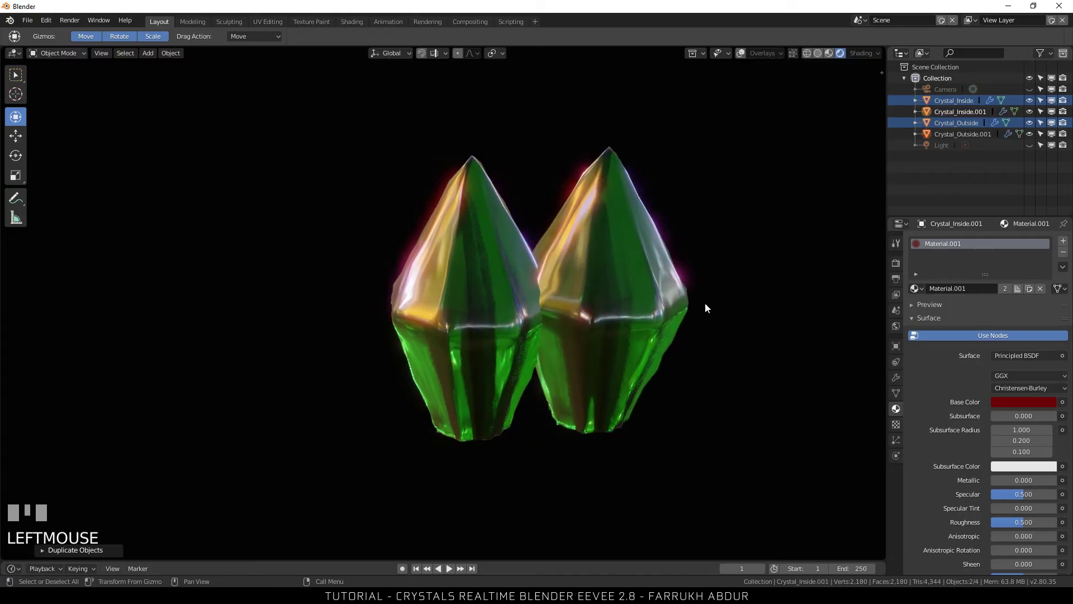
{"action": "key", "text": "space"}
{"action": "key", "text": "t"}
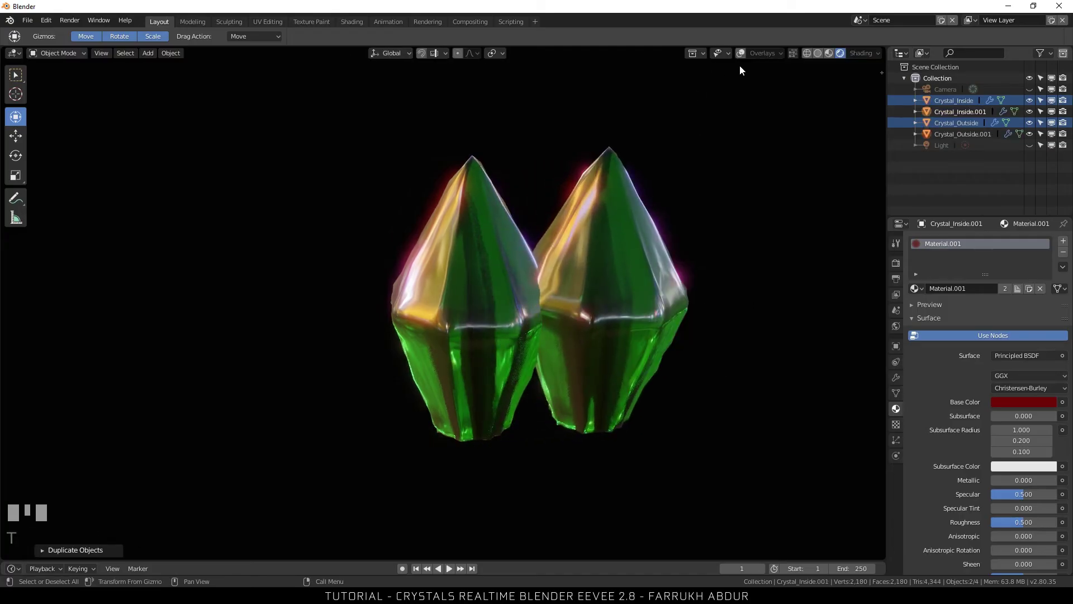
Re-enable Overlays and shrink the duplicated crystal smaller.
{"action": "left_click", "coordinate": [743, 56]}
{"action": "left_click_drag", "start_coordinate": [604, 298], "coordinate": [603, 374]}
{"action": "key", "text": "s"}
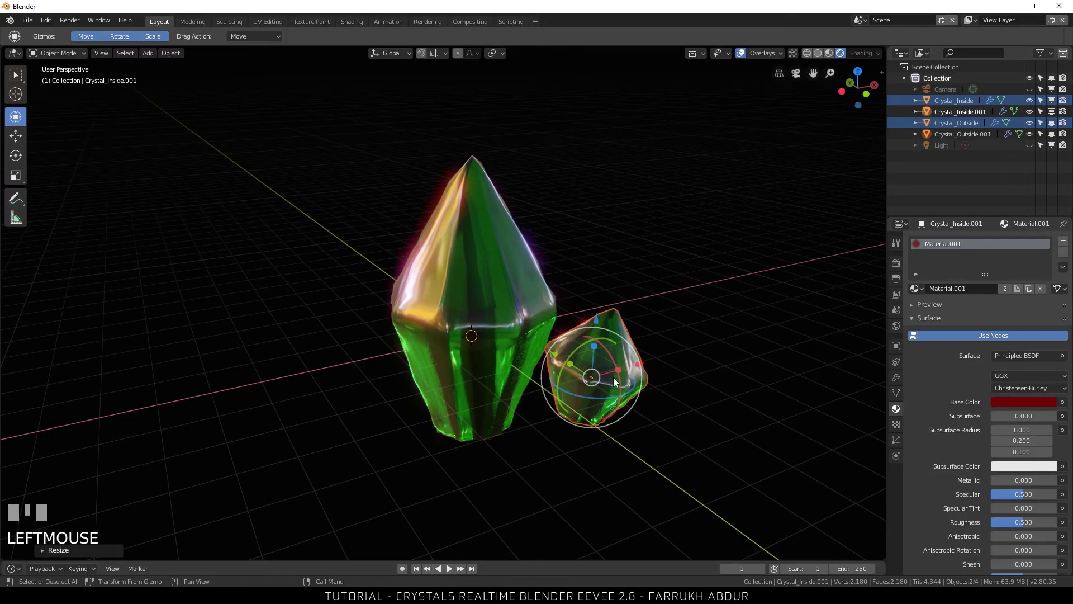